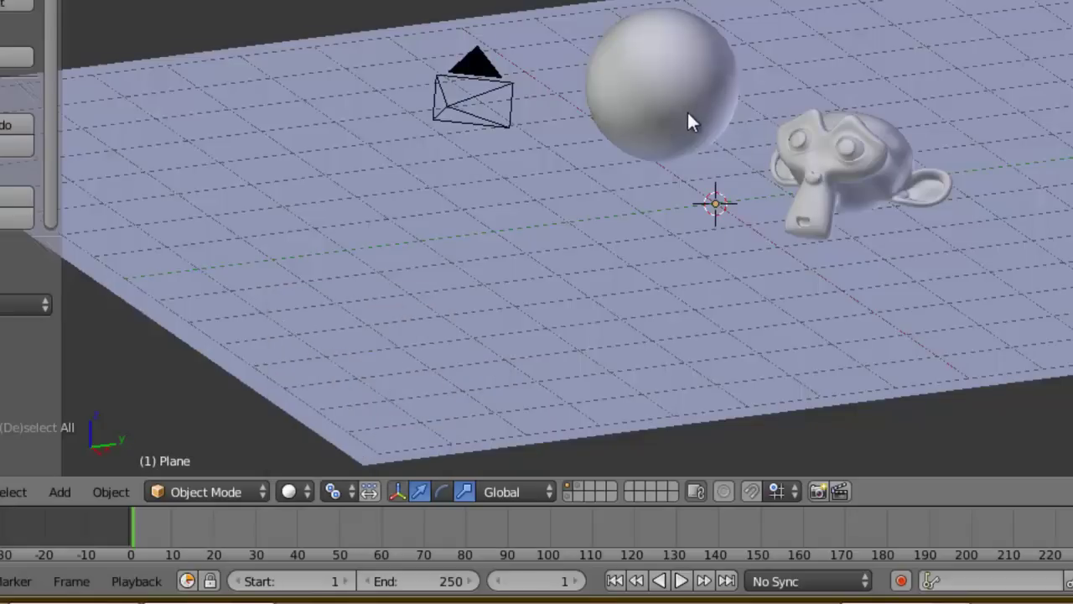
Zoom and orbit around the dim Cycles preview of the plane, sphere and monkey
{"action": "left_click", "coordinate": [295, 514]}
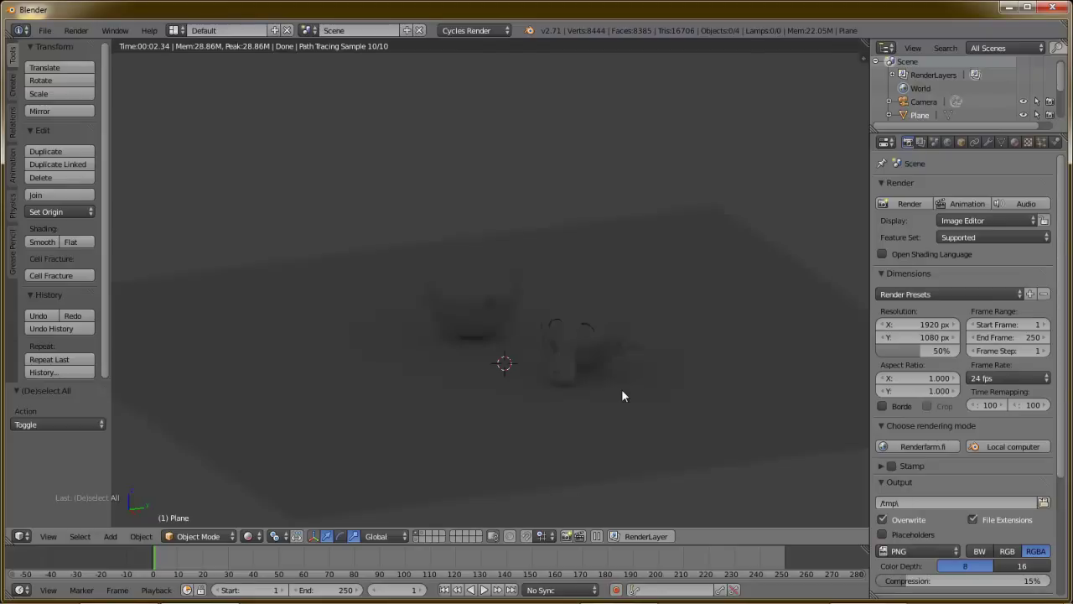
{"action": "scroll", "scroll_direction": "down", "scroll_amount": 3}
{"action": "scroll", "scroll_direction": "up", "scroll_amount": 3}
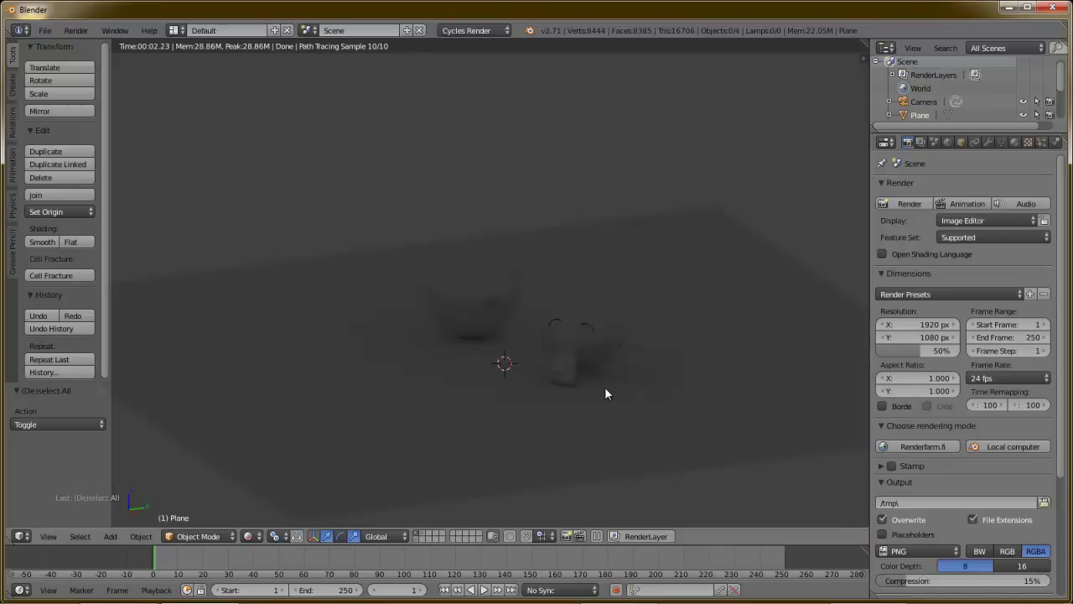
{"action": "middle_click", "coordinate": [643, 401]}
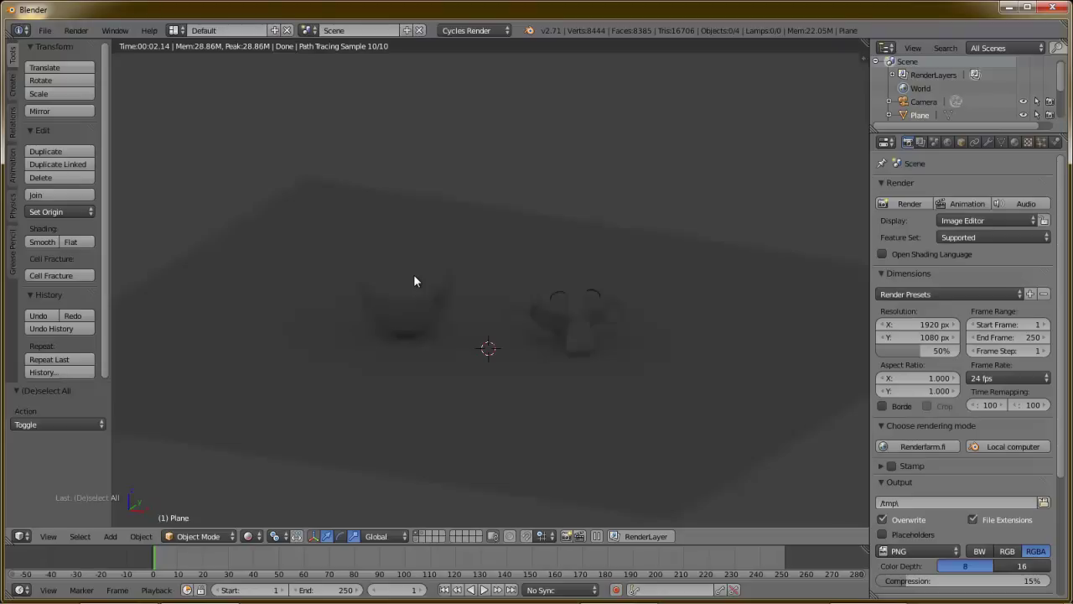
Toggle between rendered preview and solid shading with Shift+Z, ending in solid
{"action": "key", "text": "shift+z"}
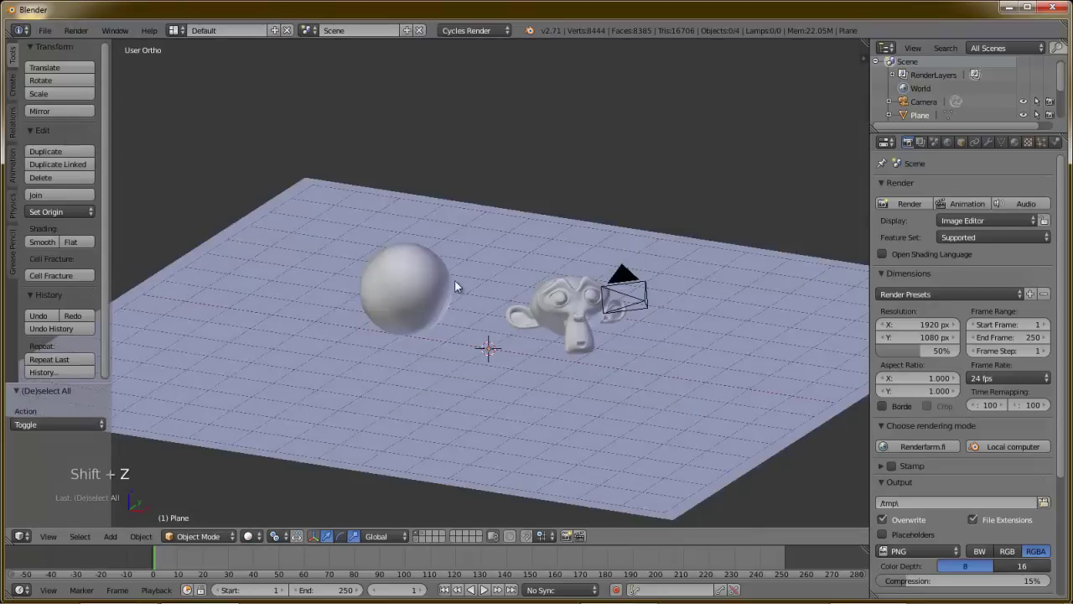
{"action": "key", "text": "shift+z"}
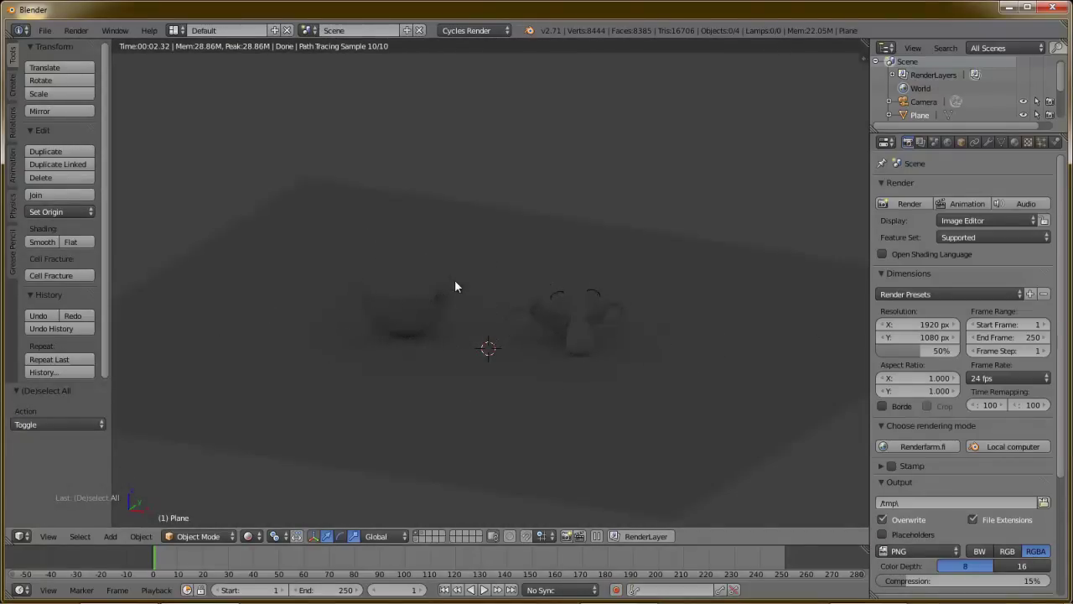
{"action": "key", "text": "shift+z"}
{"action": "key", "text": "shift+z"}
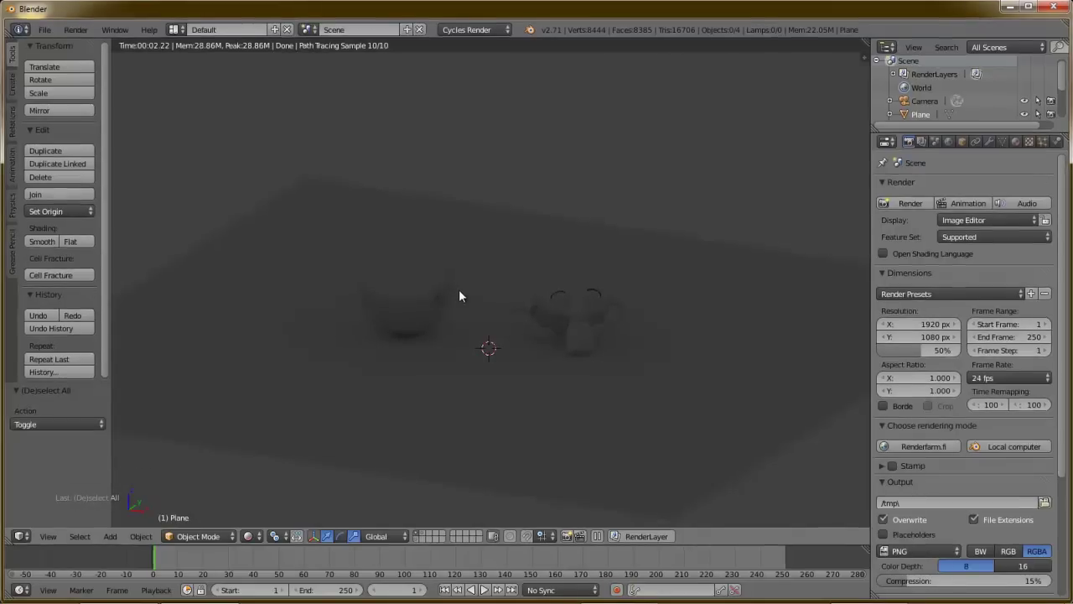
{"action": "key", "text": "shift+z"}
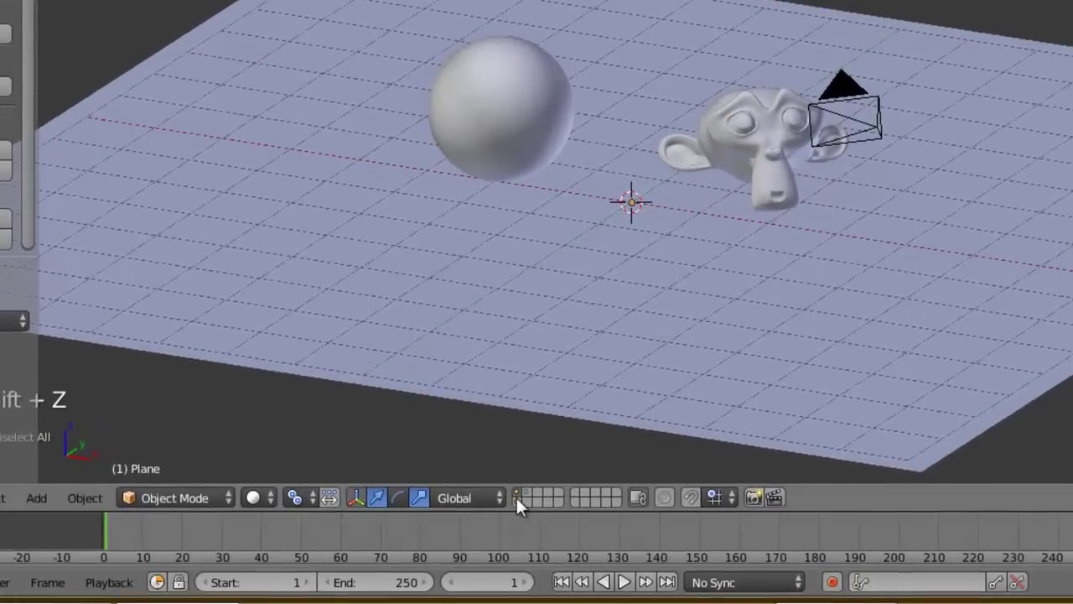
Add a lamp above the plane, sphere and monkey
{"action": "left_click", "coordinate": [648, 583]}
{"action": "left_click", "coordinate": [625, 584]}
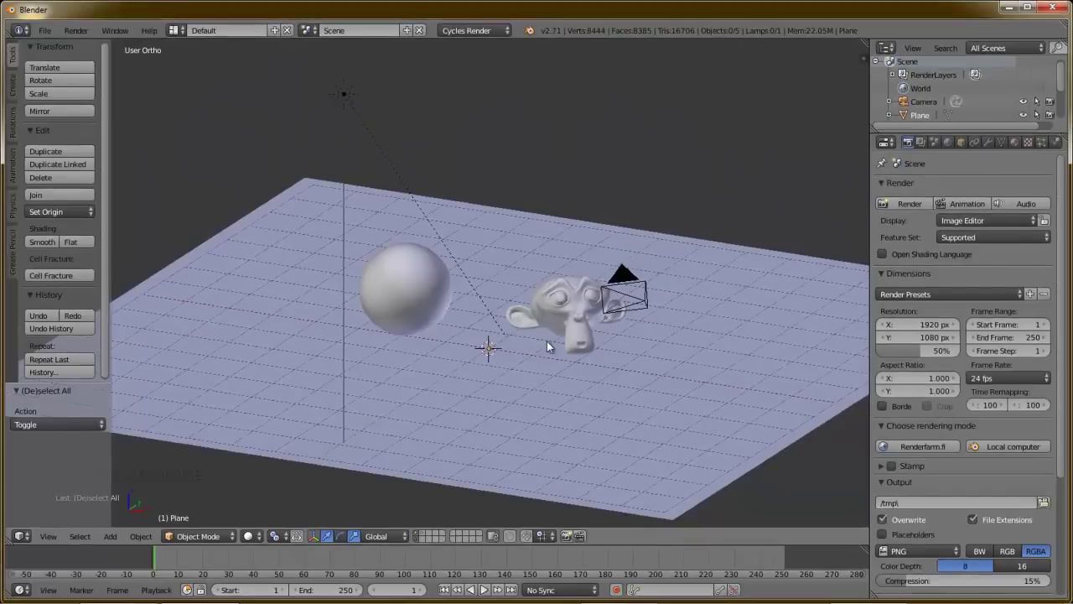
Preview the lamp-lit scene rendered, with sphere and monkey casting shadows
{"action": "key", "text": "shift+z"}
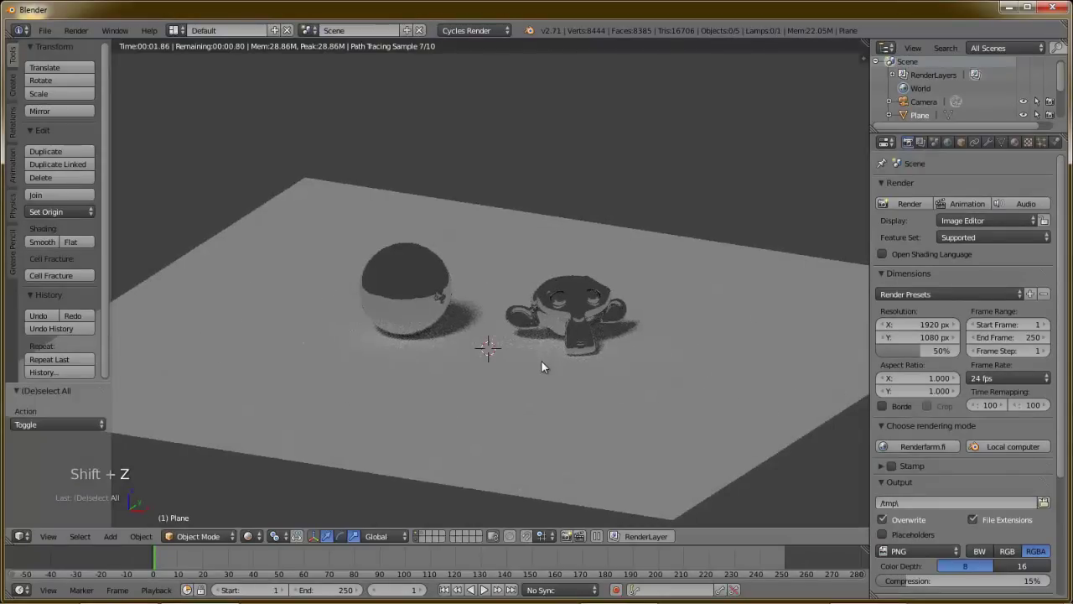
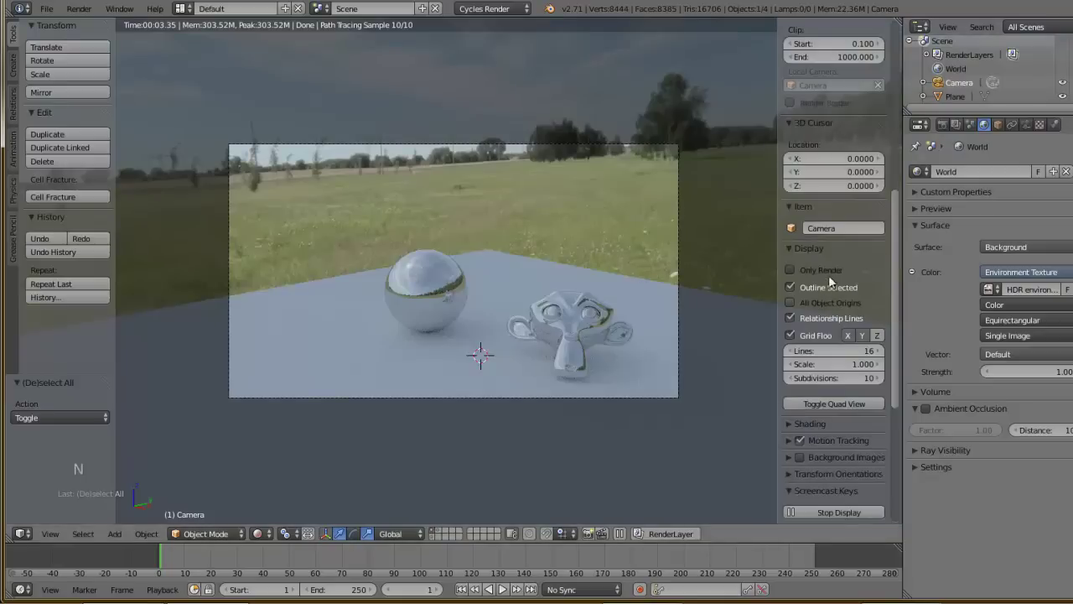
Lock the camera to viewport navigation via the N panel and orbit, restarting the preview
{"action": "scroll", "scroll_direction": "up", "scroll_amount": 3}
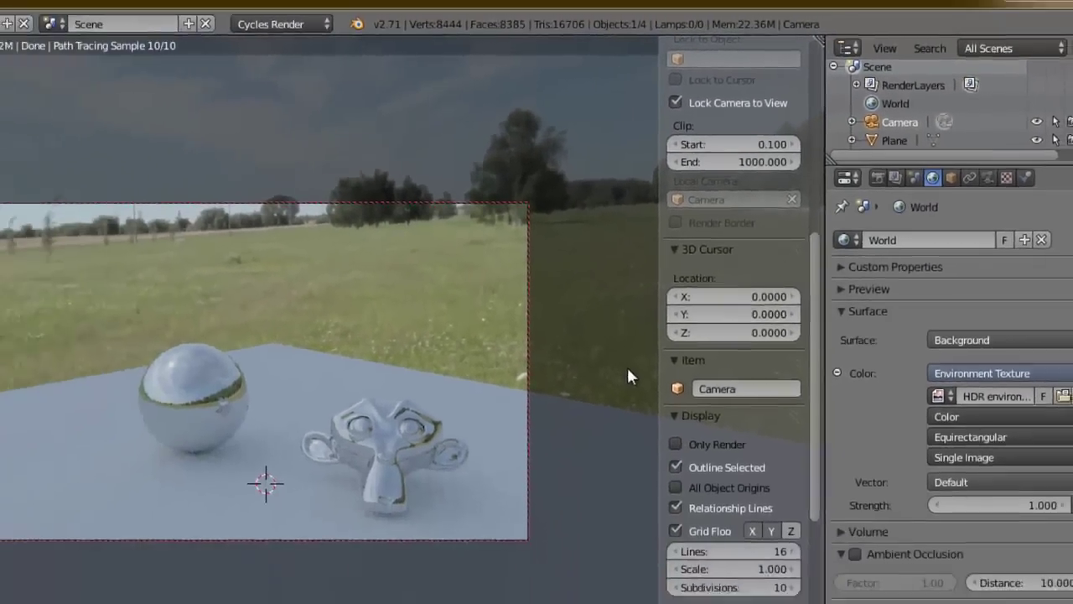
{"action": "key", "text": "n"}
{"action": "left_click", "coordinate": [721, 293]}
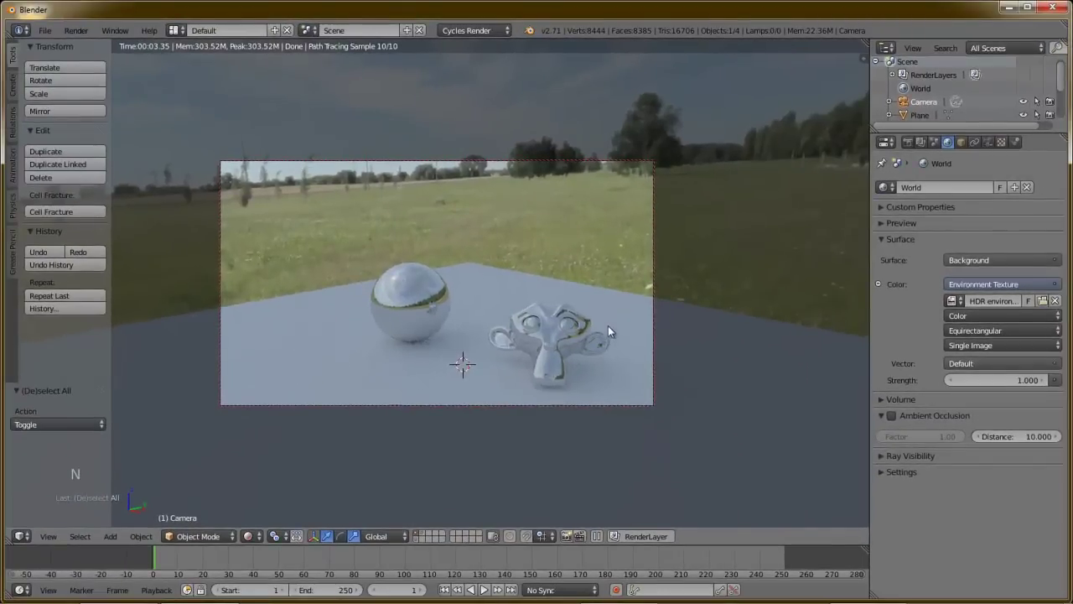
{"action": "middle_click", "coordinate": [628, 354]}
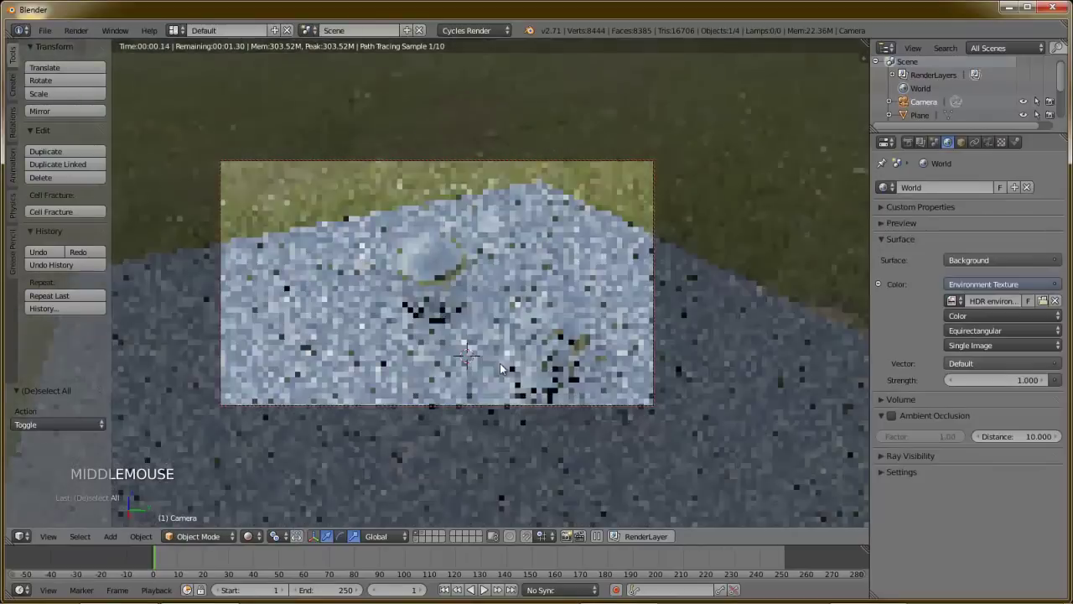
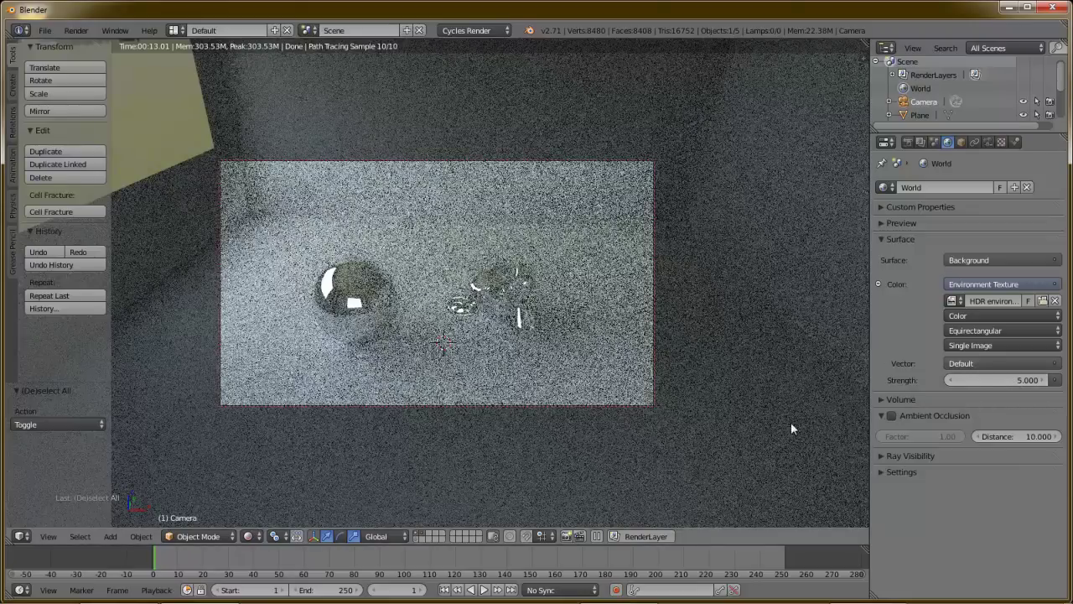
Show a different scene layer on its own and orbit around the ground
{"action": "left_click", "coordinate": [420, 537]}
{"action": "middle_click", "coordinate": [483, 590]}
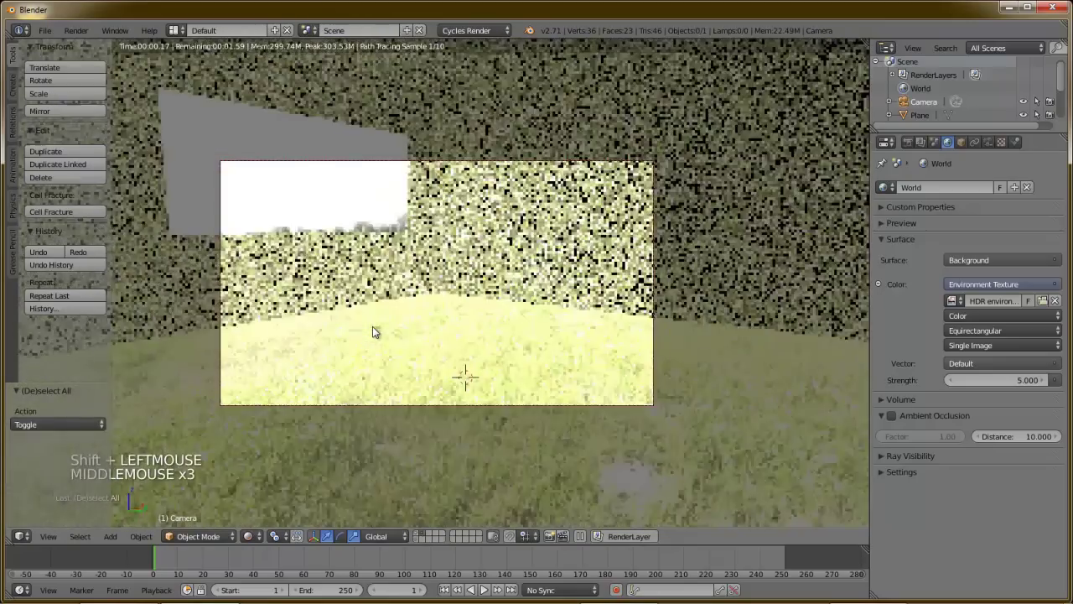
{"action": "middle_click", "coordinate": [483, 590]}
{"action": "middle_click", "coordinate": [483, 591]}
{"action": "middle_click", "coordinate": [483, 590]}
{"action": "middle_click", "coordinate": [483, 591]}
{"action": "middle_click", "coordinate": [483, 590]}
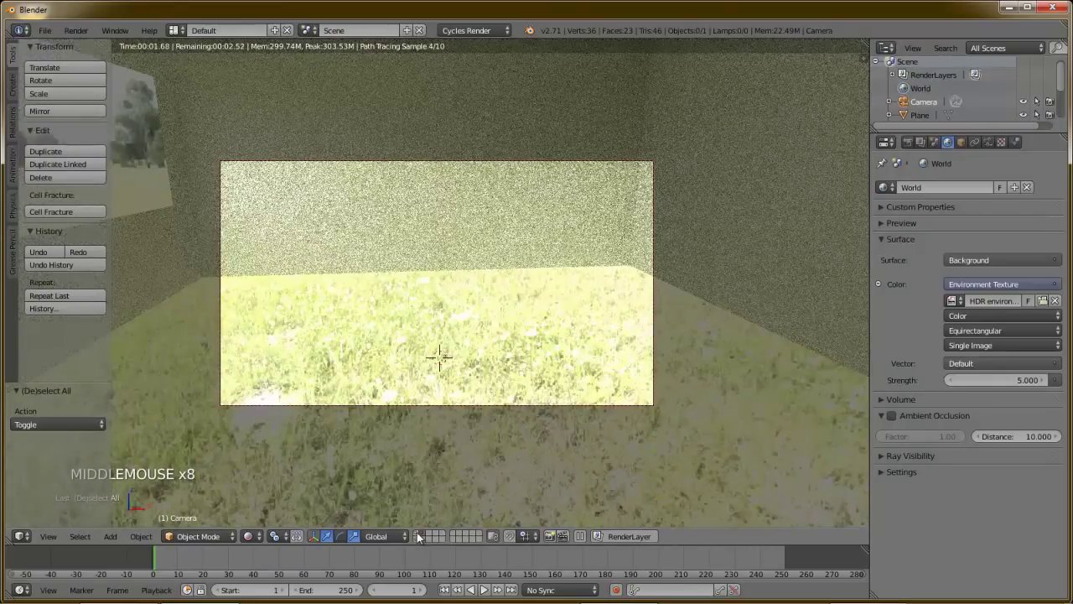
Restore the main layer with sphere and Suzanne and orbit back to the camera framing
{"action": "left_click", "coordinate": [418, 538]}
{"action": "middle_click", "coordinate": [397, 390]}
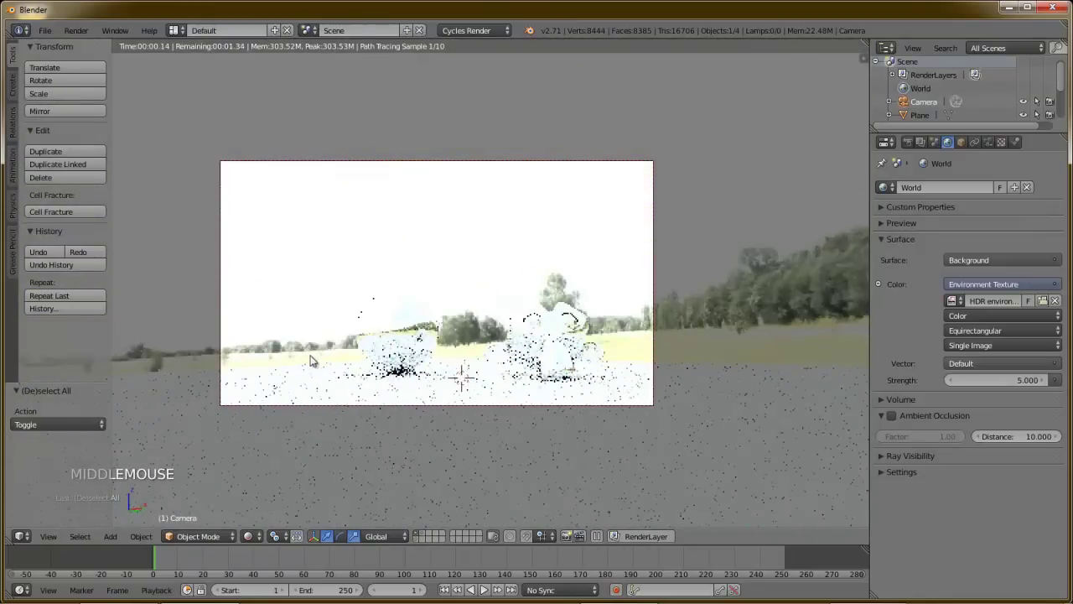
{"action": "middle_click", "coordinate": [279, 367]}
{"action": "middle_click", "coordinate": [281, 363]}
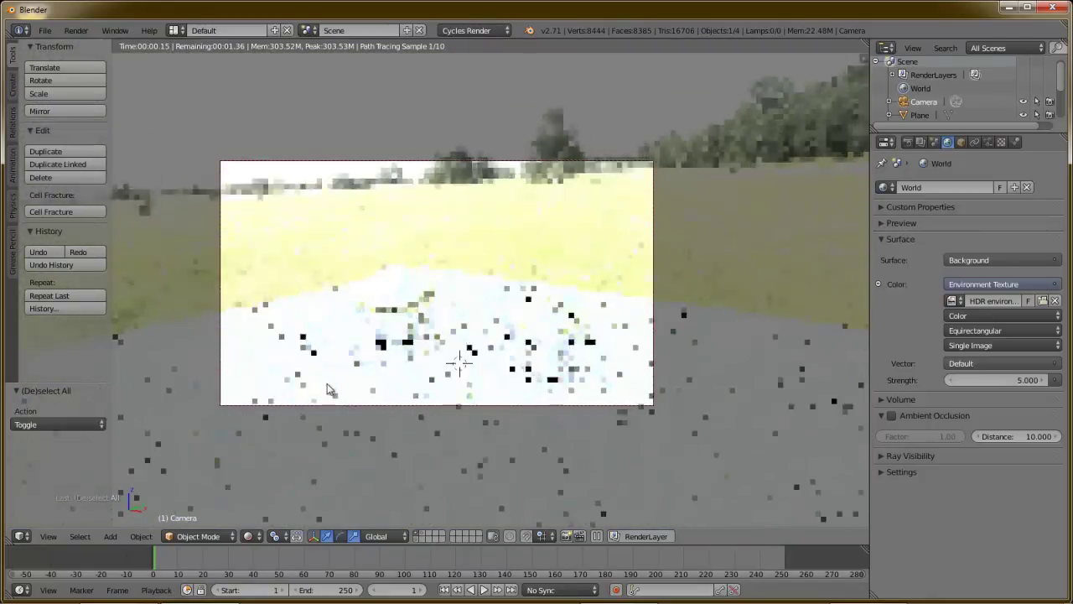
{"action": "middle_click", "coordinate": [333, 391]}
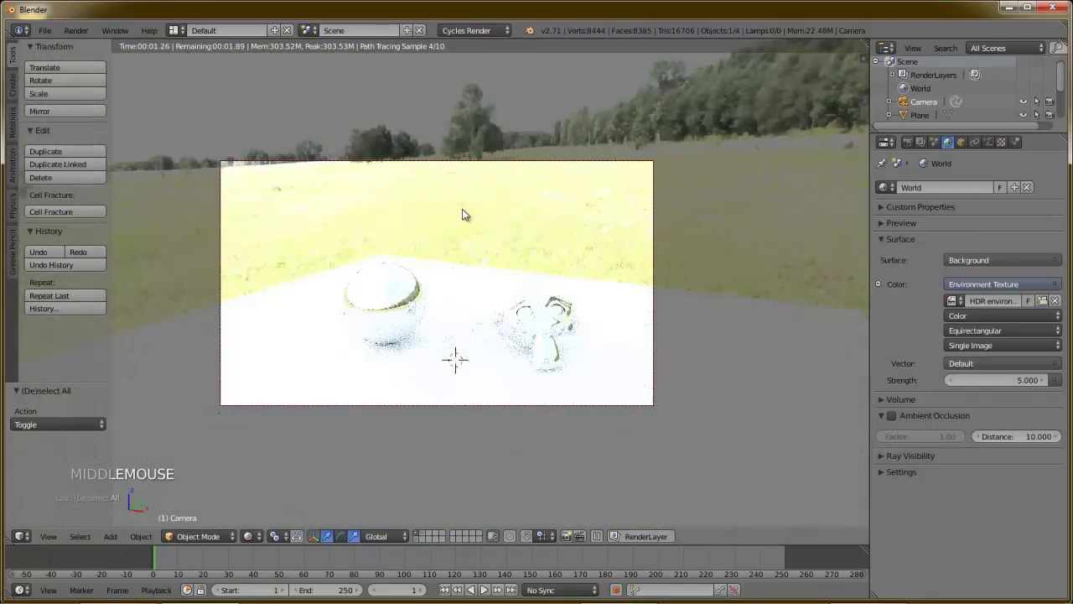